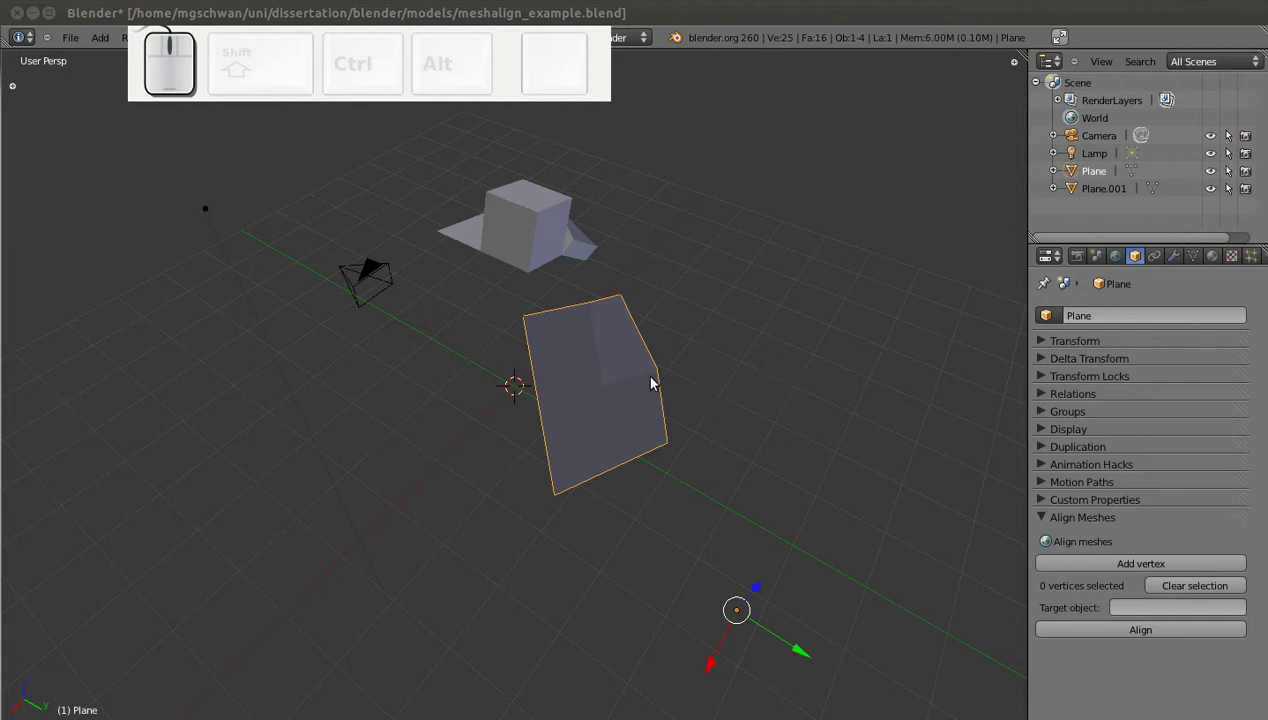
Select the Plane object and switch it into Edit Mode for vertex selection.
{"action": "left_click", "coordinate": [650, 381]}
{"action": "key", "text": "Tab"}
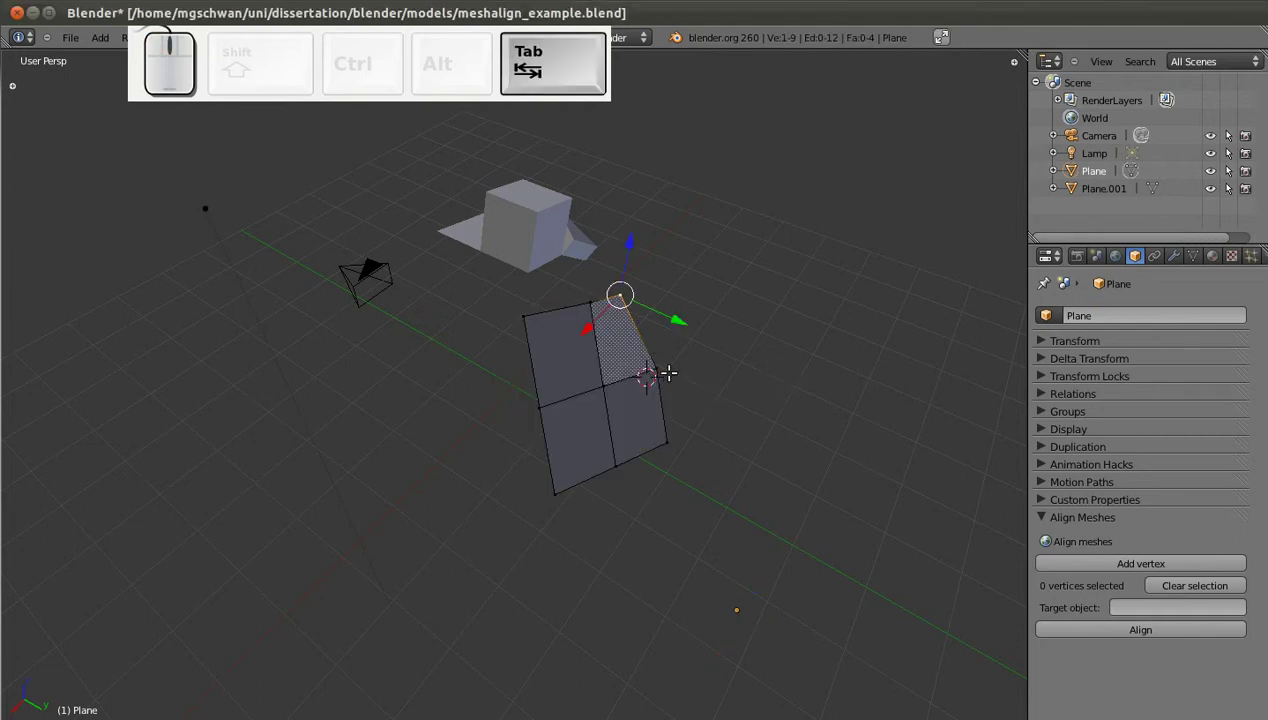
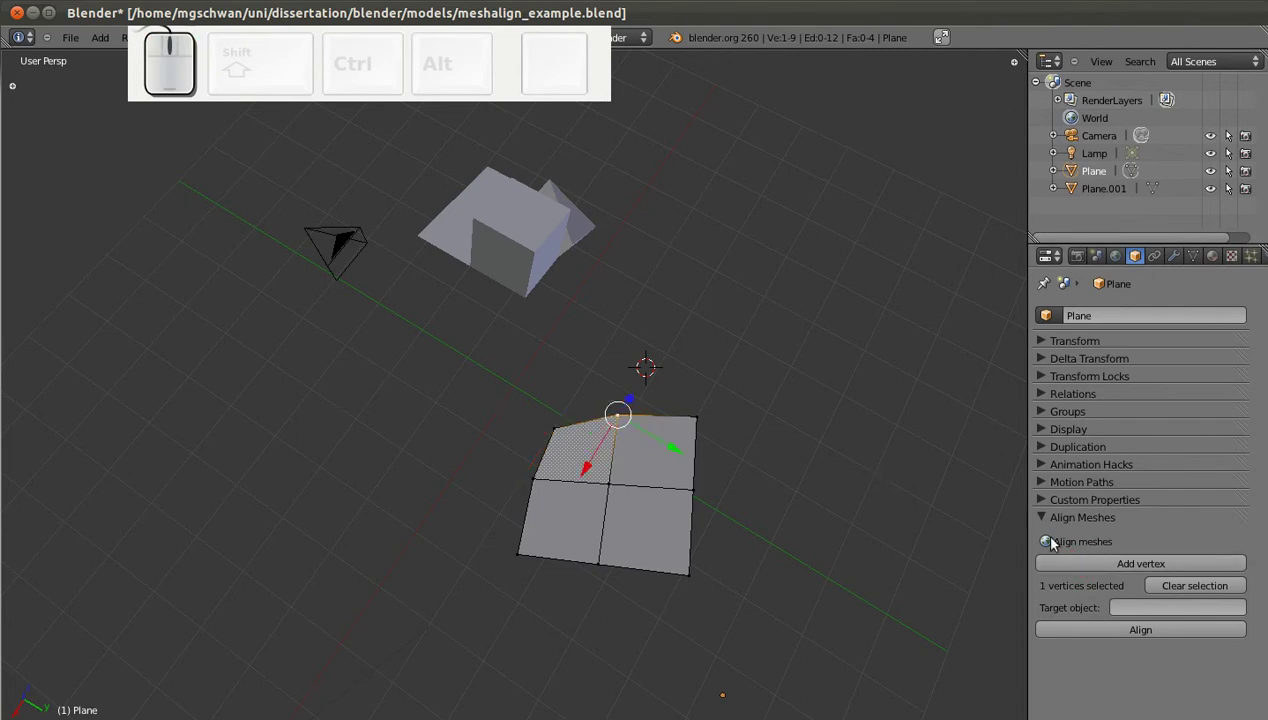
Register the selected Plane vertex with Add vertex in the Align Meshes panel.
{"action": "left_click", "coordinate": [1093, 563]}
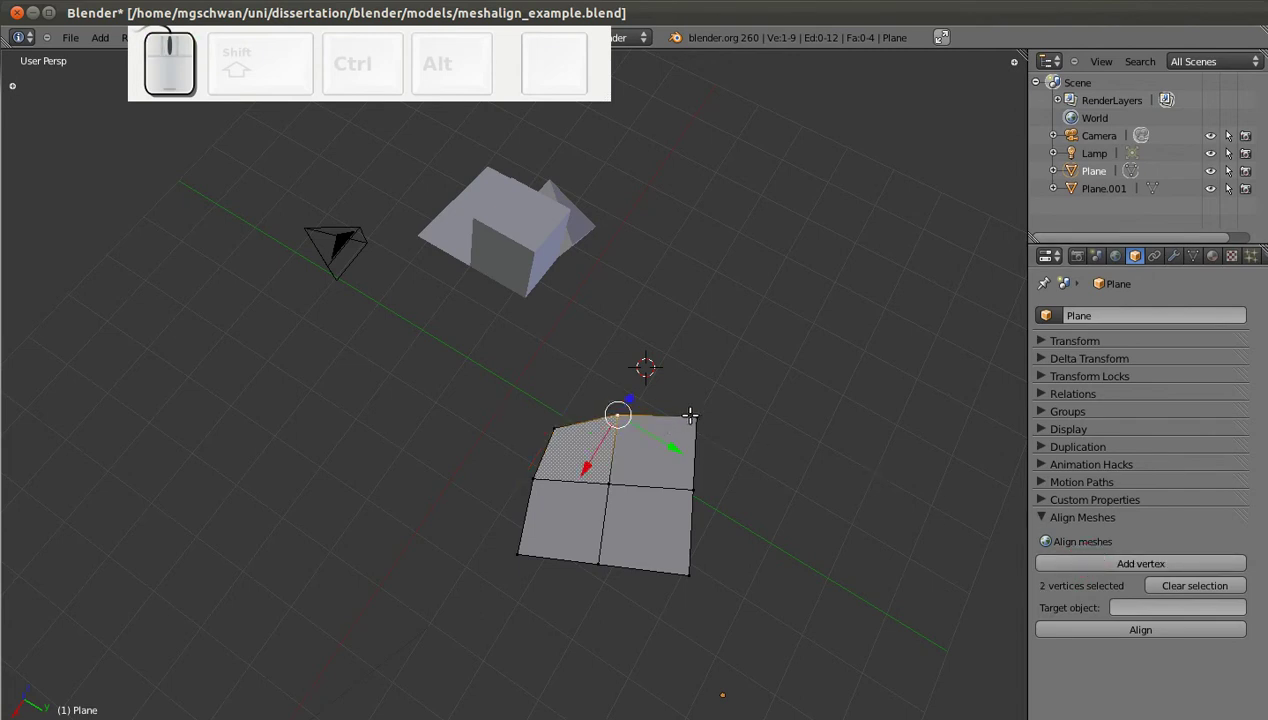
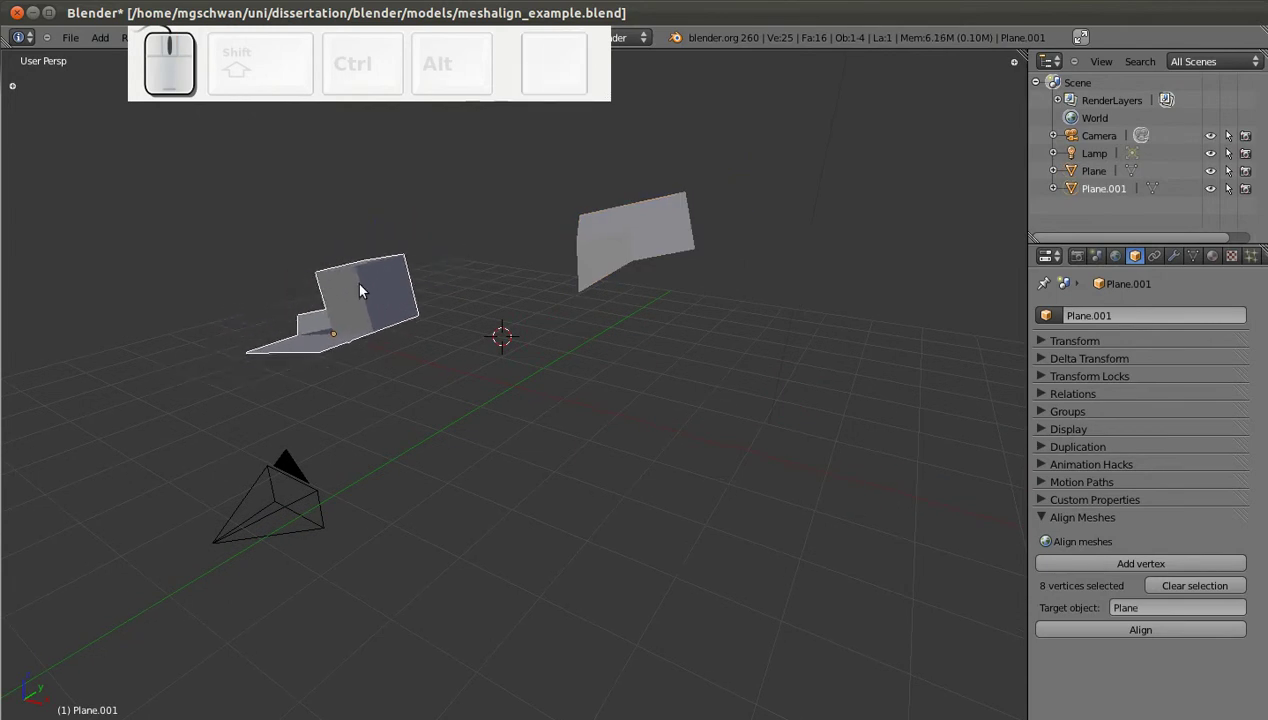
Select Plane.001 and confirm Plane as the Target object for alignment.
{"action": "left_click", "coordinate": [749, 545]}
{"action": "middle_click", "coordinate": [803, 423]}
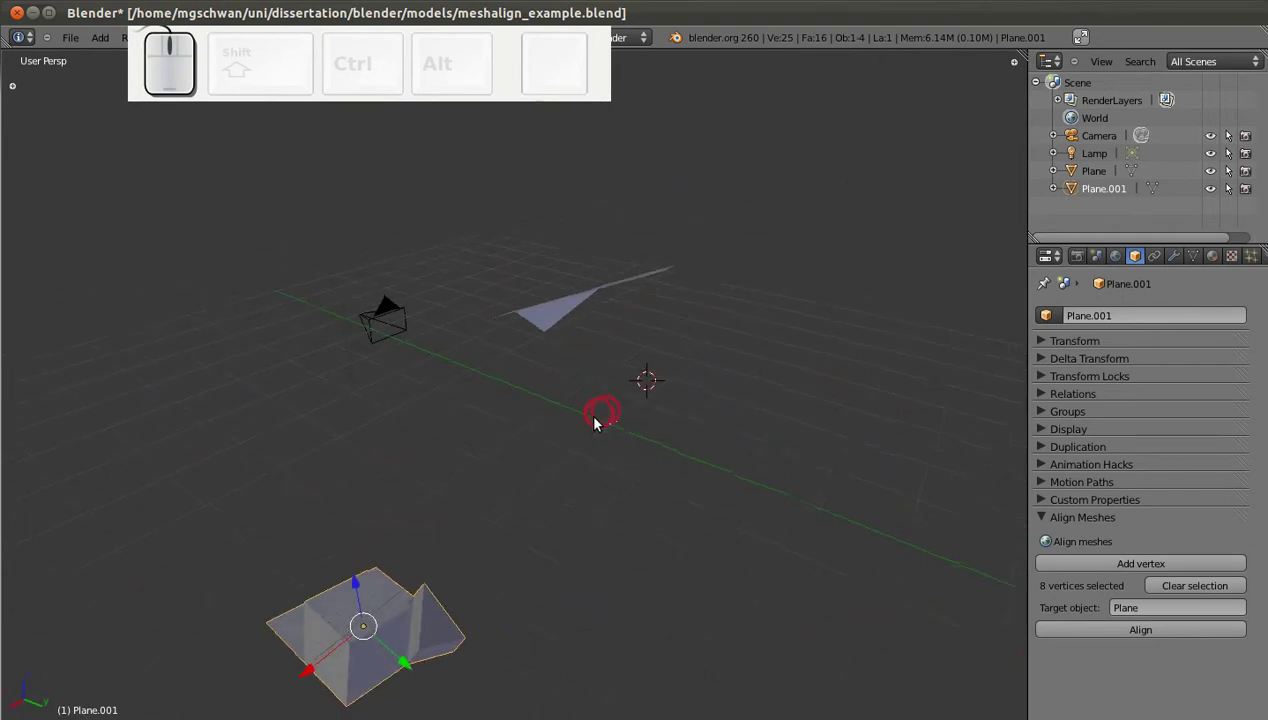
{"action": "left_click", "coordinate": [1151, 611]}
{"action": "key", "text": "Return"}
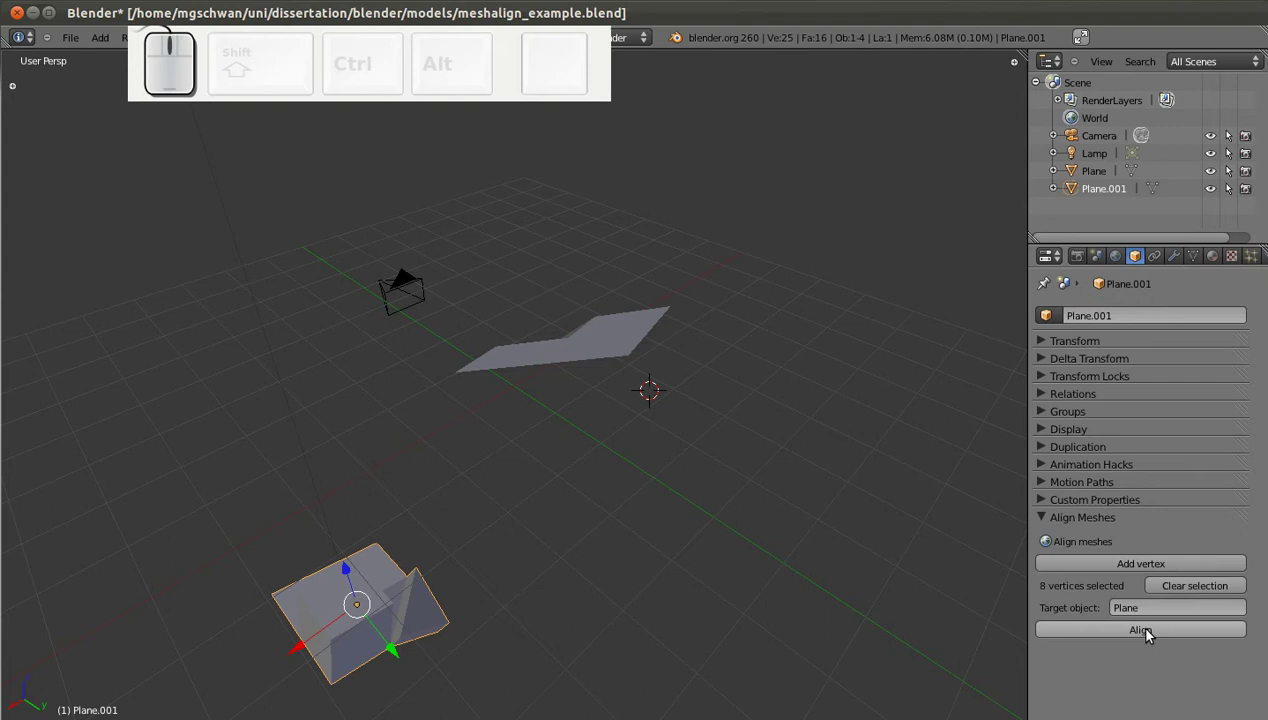
Align Plane.001 onto Plane and check that the matching vertices now coincide.
{"action": "left_click", "coordinate": [1150, 634]}
{"action": "left_click_drag", "start_coordinate": [847, 430], "coordinate": [392, 262]}
{"action": "key", "text": "g"}
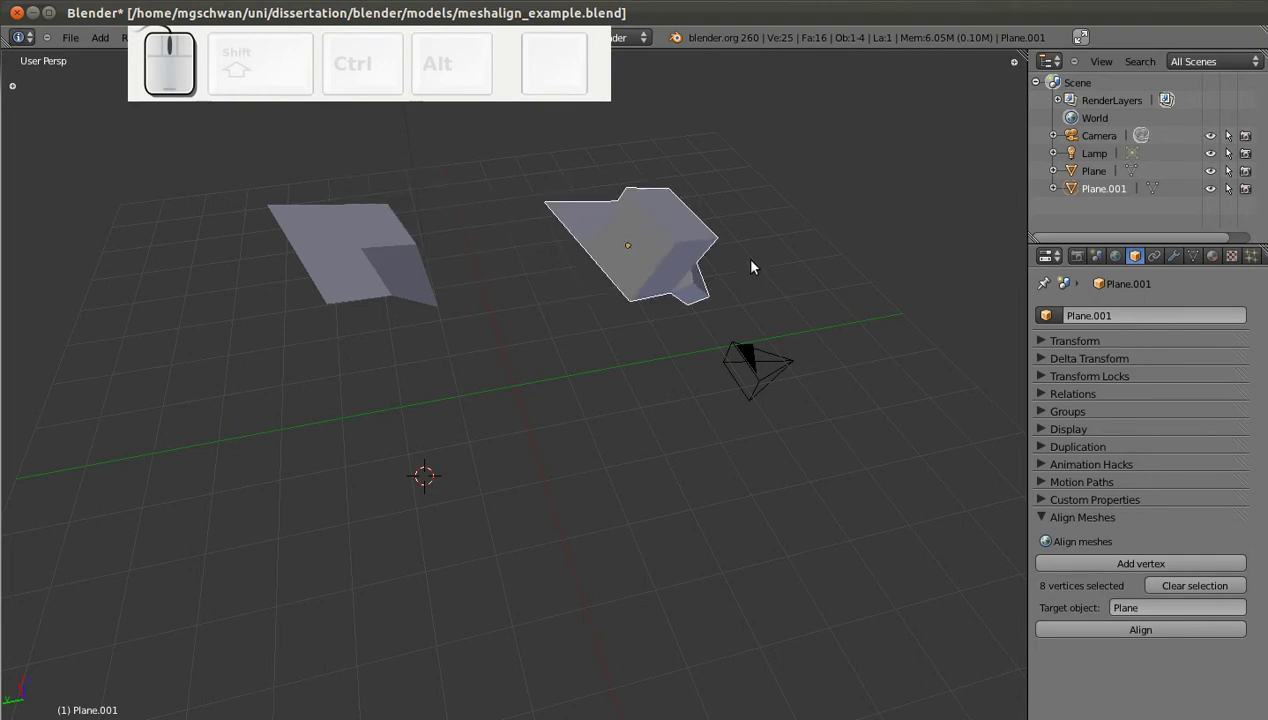
{"action": "left_click", "coordinate": [808, 272]}
{"action": "left_click", "coordinate": [1128, 632]}
Orbit and zoom the 3D view via the View menu to inspect the joined result.
{"action": "left_click_drag", "start_coordinate": [504, 394], "coordinate": [715, 418]}
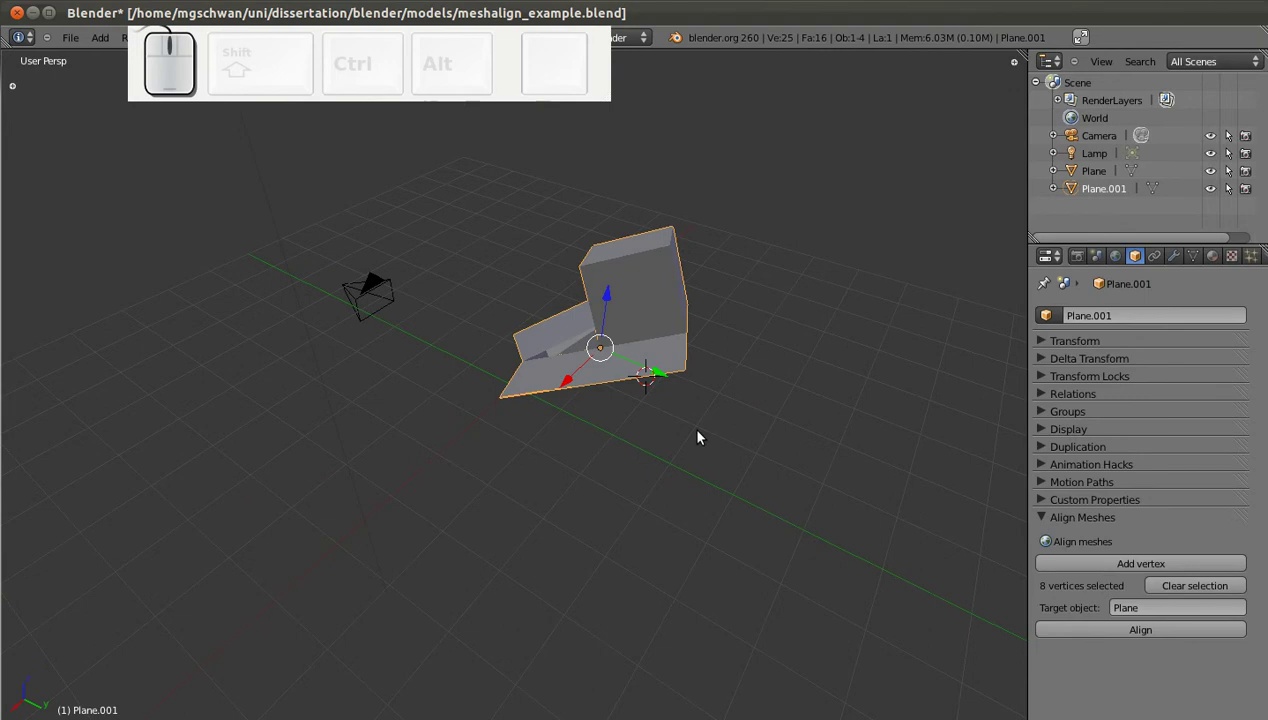
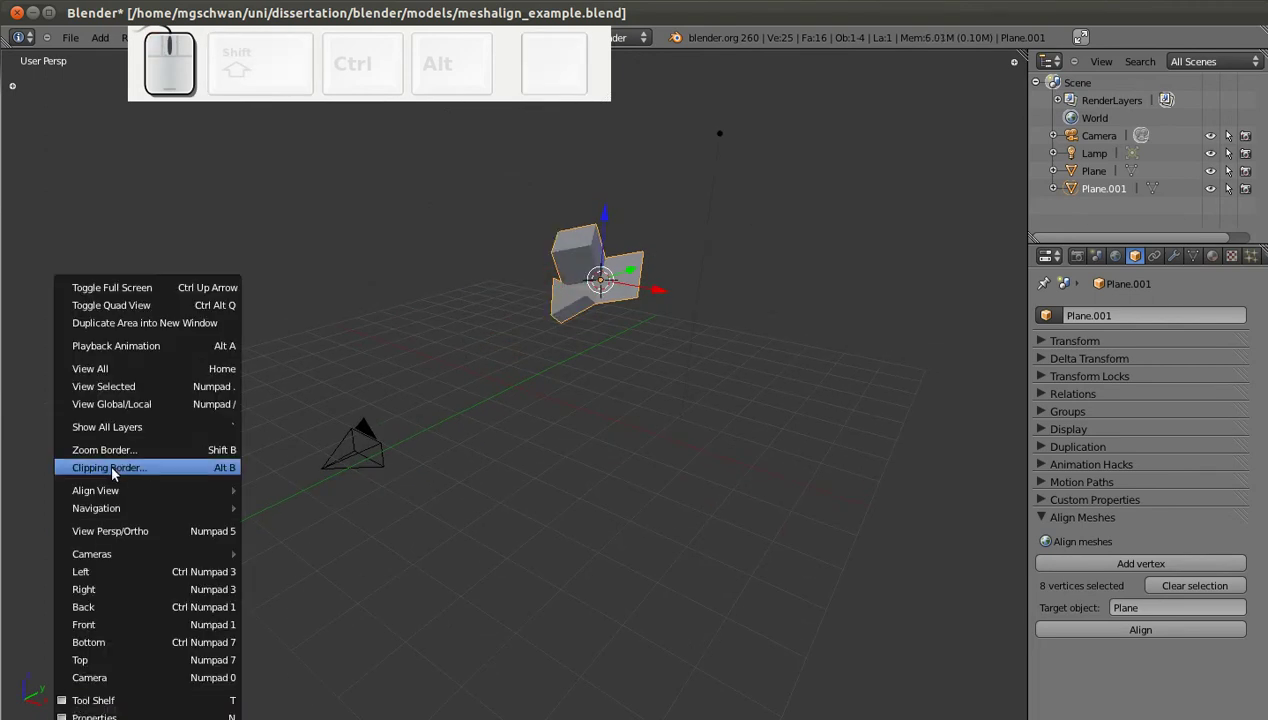
{"action": "left_click", "coordinate": [331, 571]}
{"action": "scroll", "scroll_direction": "up", "scroll_amount": 3}
{"action": "middle_click", "coordinate": [637, 442]}
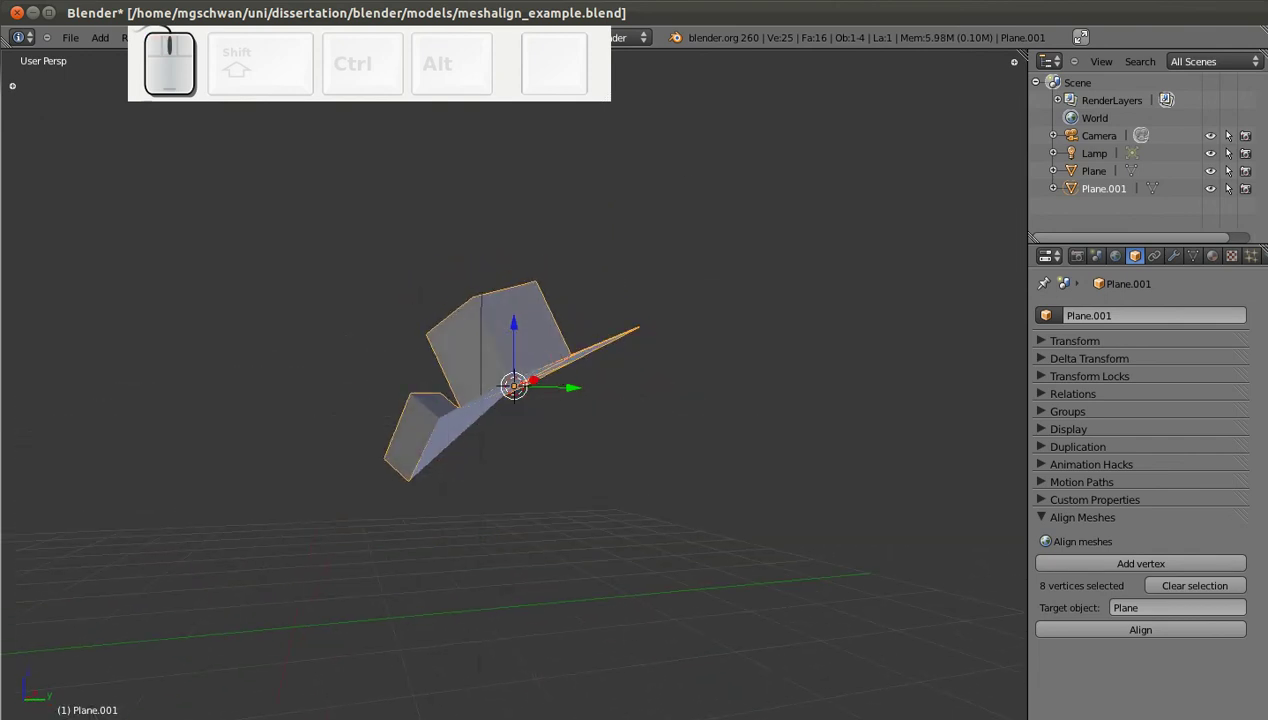